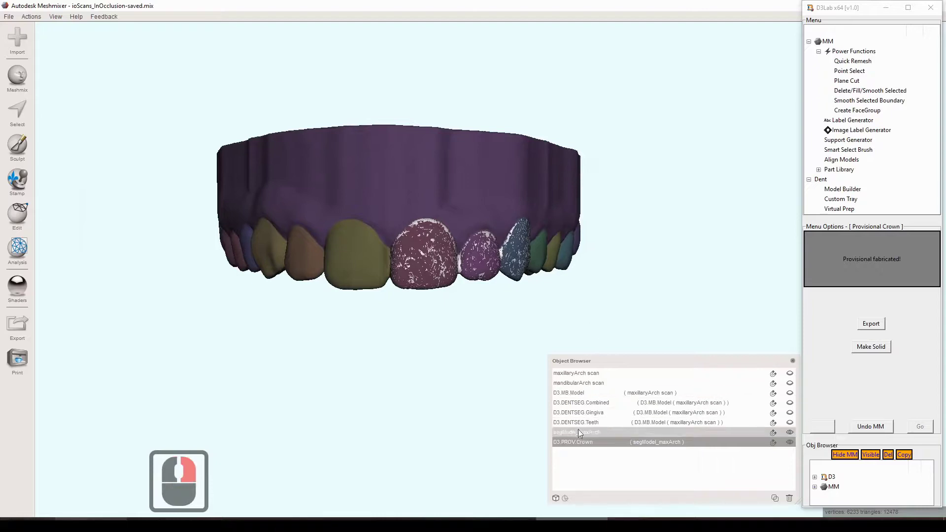
- Orbit the segmented upper arch to inspect it alone from the underside and front
left_click(580, 434)
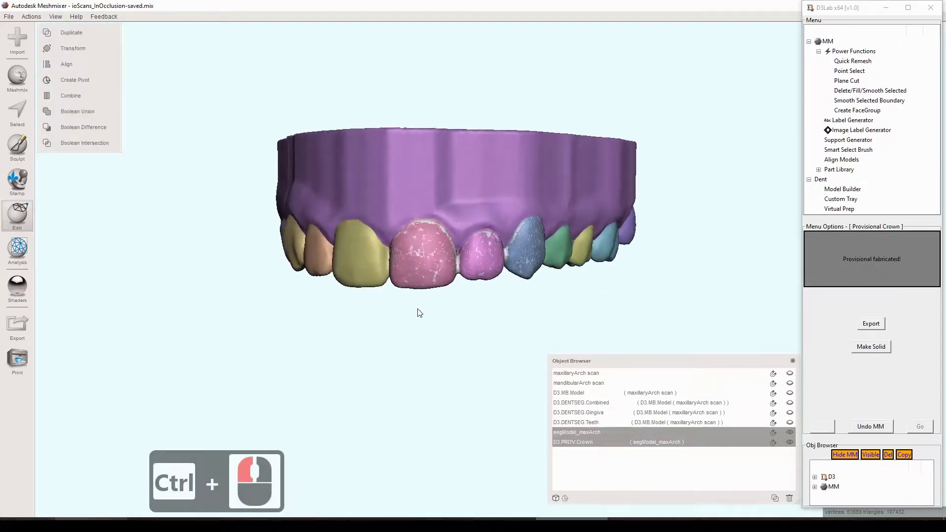
left_click_drag(435, 298, 538, 255)
middle_click(418, 161)
middle_click(495, 141)
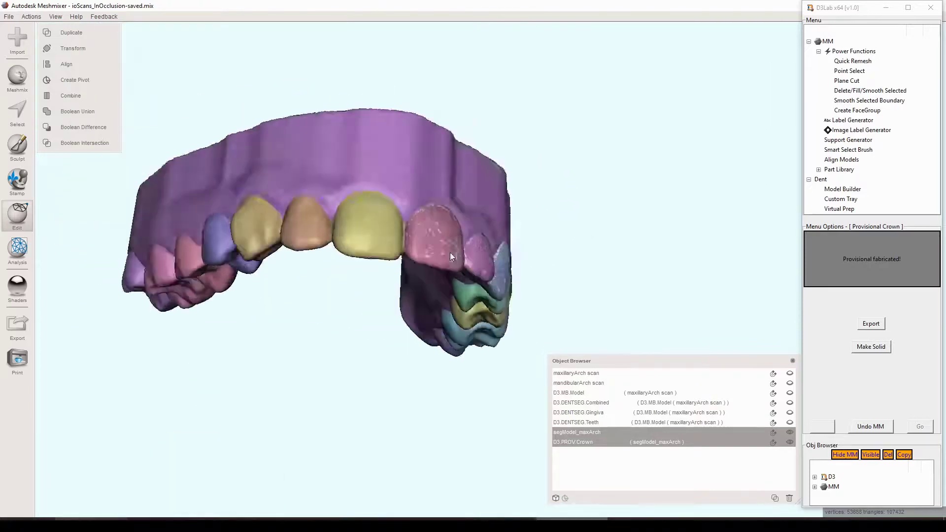
left_click_drag(422, 282, 716, 446)
left_click_drag(716, 446, 547, 273)
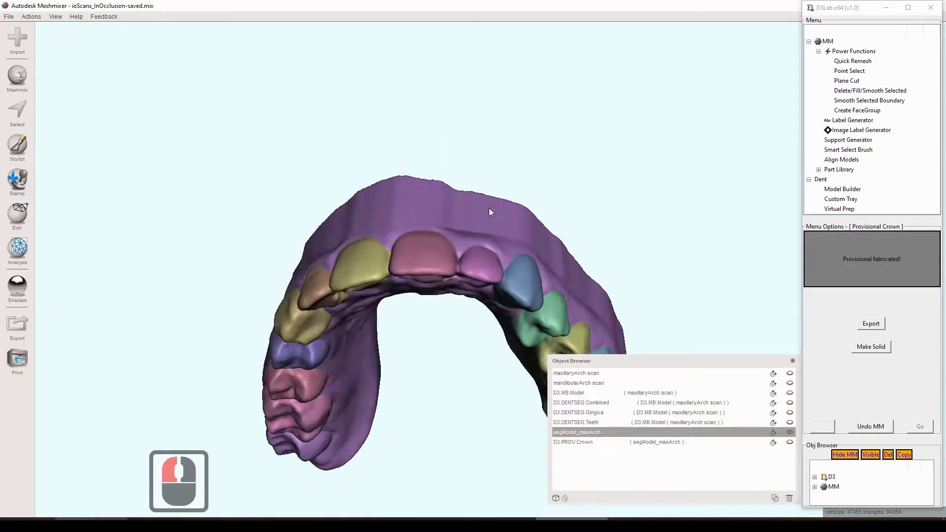
- Orbit the arch to bring the front tooth into view for Virtual Extraction
left_click_drag(483, 248, 821, 53)
left_click_drag(821, 53, 538, 172)
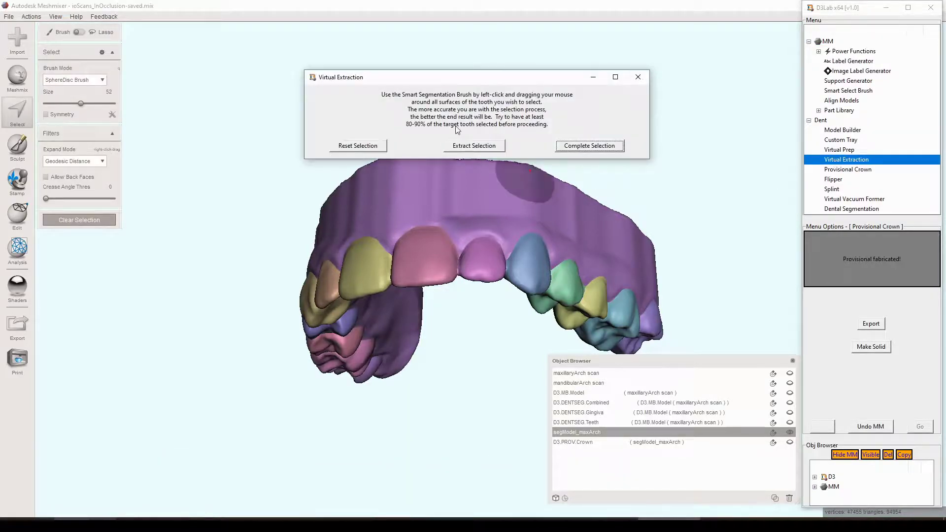
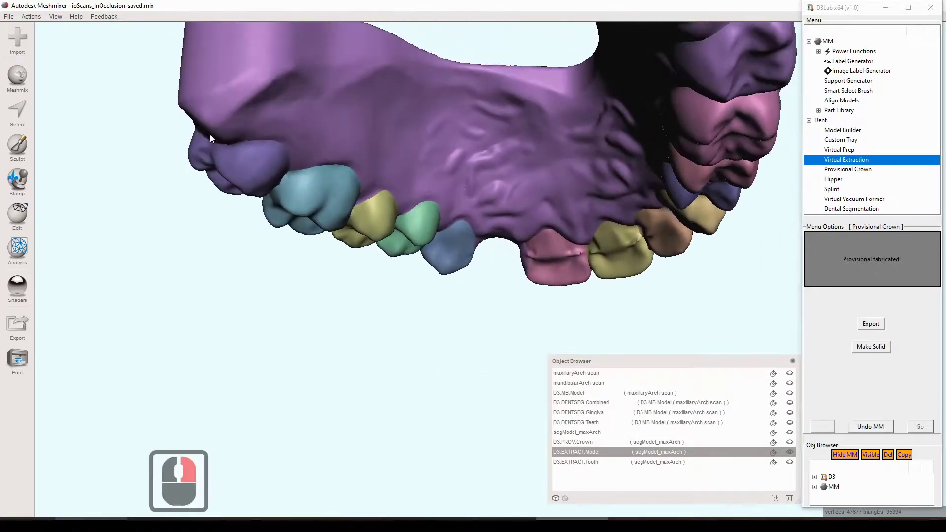
- Recenter the view on the extraction gap in the gingiva
key("c")
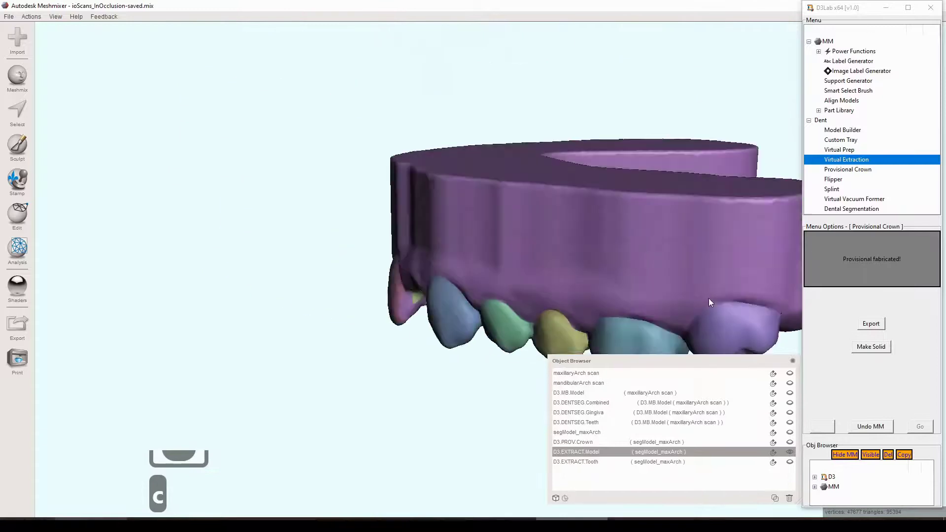
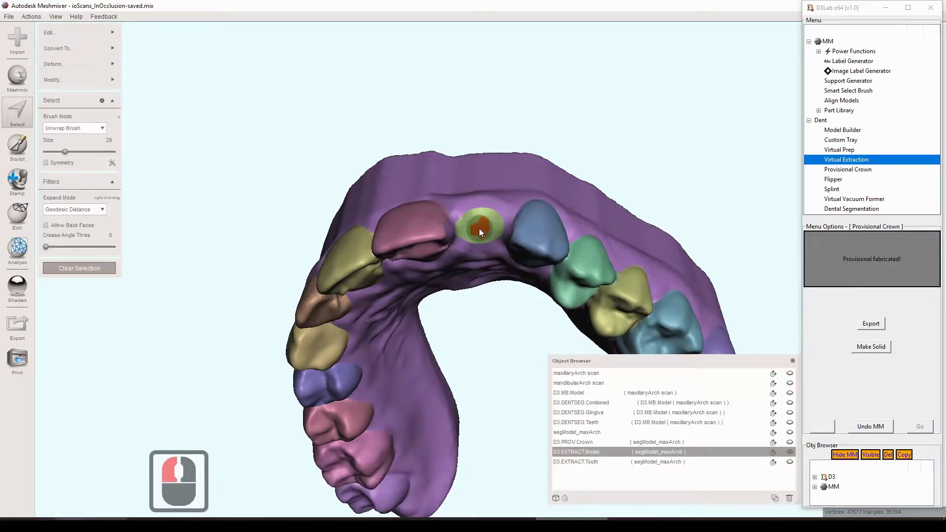
- Paint the gum tissue over the extraction socket as a selection and shrink the brush size
left_click_drag(459, 153, 492, 265)
left_click_drag(492, 265, 485, 228)
left_click(485, 231)
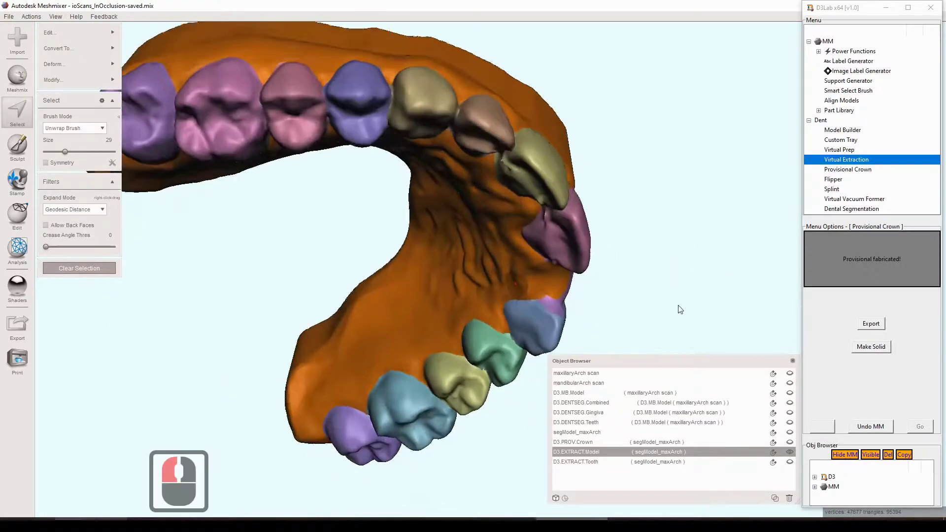
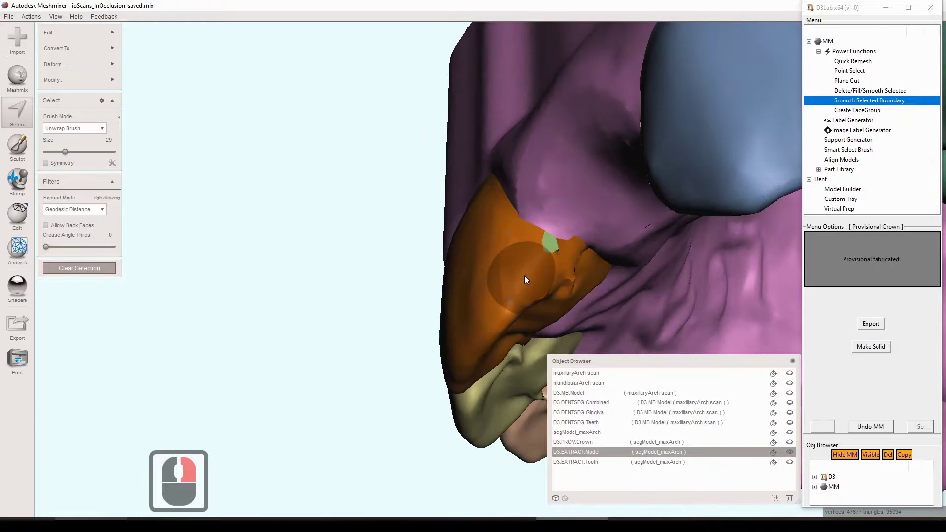
key("[")
key("[")
key("[")
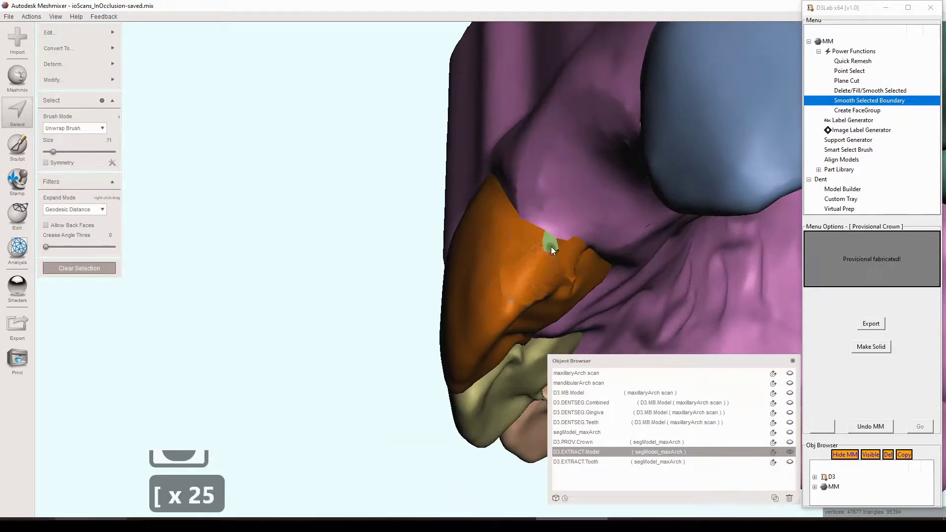
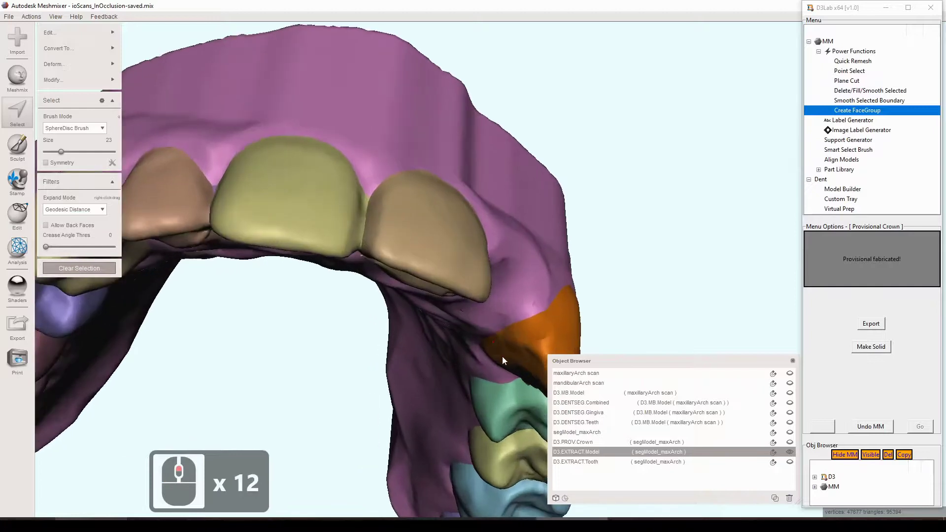
- Rotate the arch to face the front teeth and reduce the selection brush size stepwise
middle_click(538, 367)
key("o")
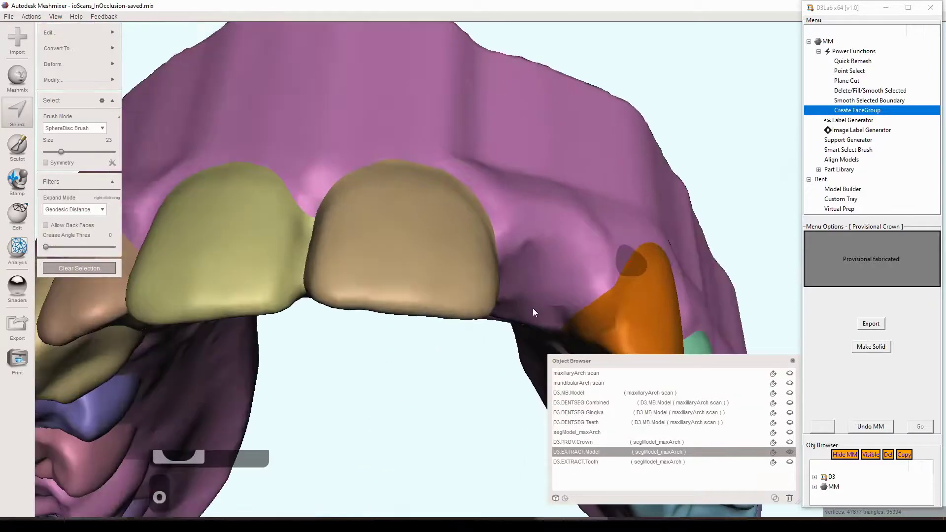
left_click_drag(531, 357, 865, 102)
left_click_drag(864, 102, 861, 98)
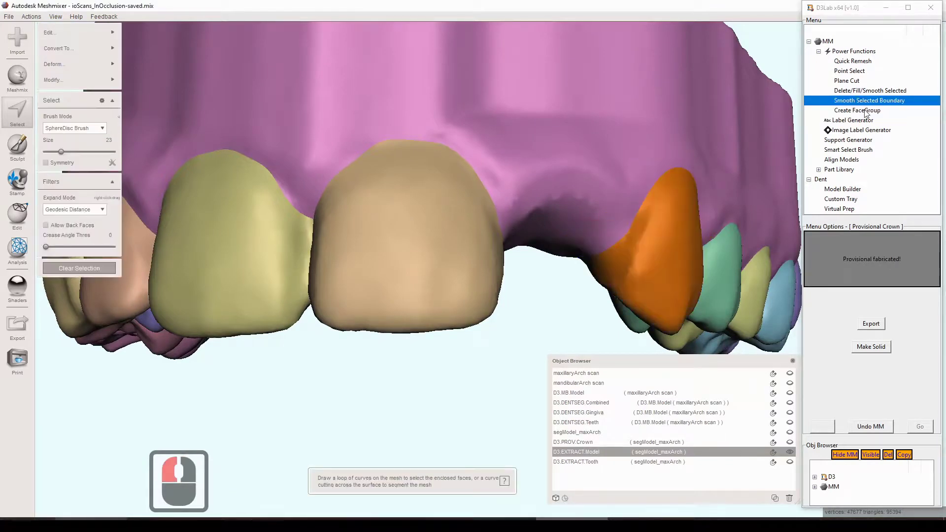
left_click_drag(864, 109, 633, 249)
key("[")
key("[")
key("[")
key("[")
key("[")
key("[")
key("[")
- Orbit and pan the arch to view the gingiva from above
right_click(621, 233)
left_click_drag(602, 278, 558, 271)
right_click(558, 270)
left_click_drag(533, 281, 523, 265)
middle_click(523, 265)
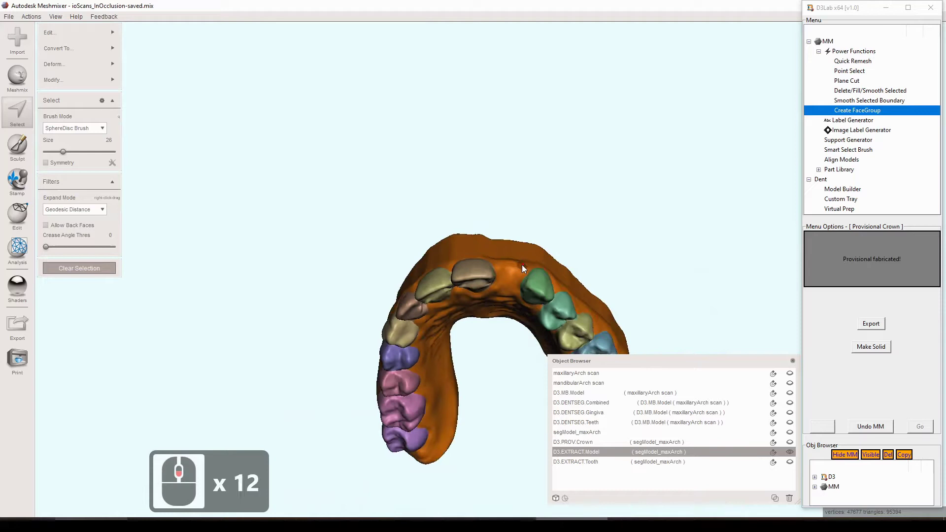
middle_click(520, 285)
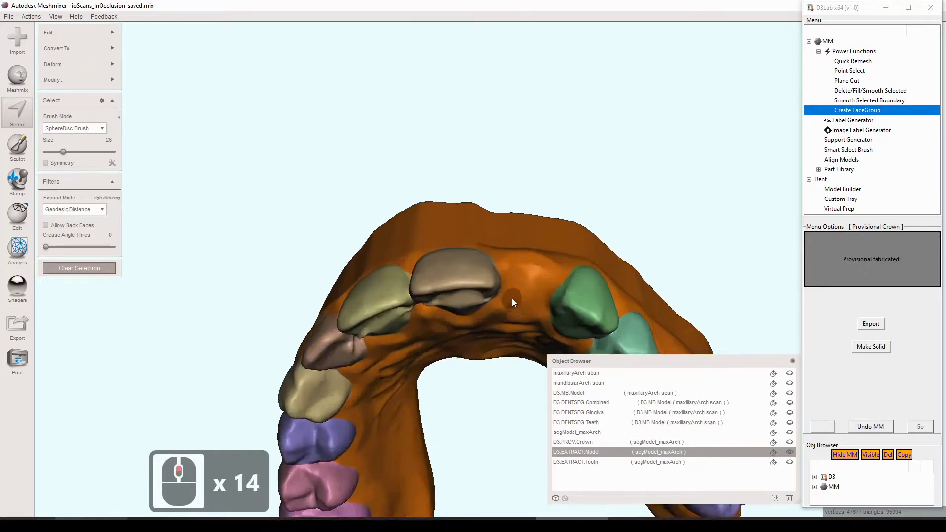
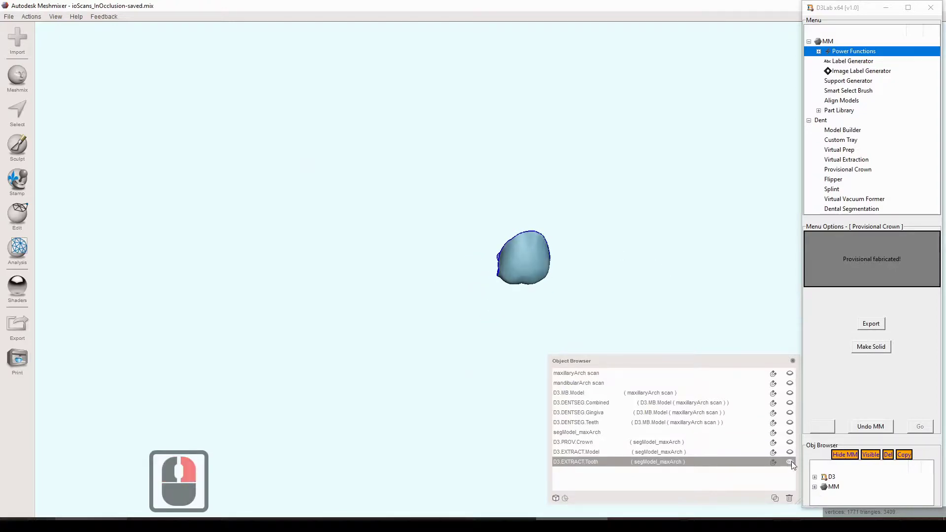
- Start Virtual Prep and orbit the copied extracted arch to reach the teeth beside the gap
left_click(793, 462)
left_click_drag(794, 454, 671, 266)
left_click_drag(671, 266, 680, 322)
left_click_drag(680, 323, 631, 259)
left_click_drag(632, 259, 857, 143)
left_click_drag(847, 149, 926, 426)
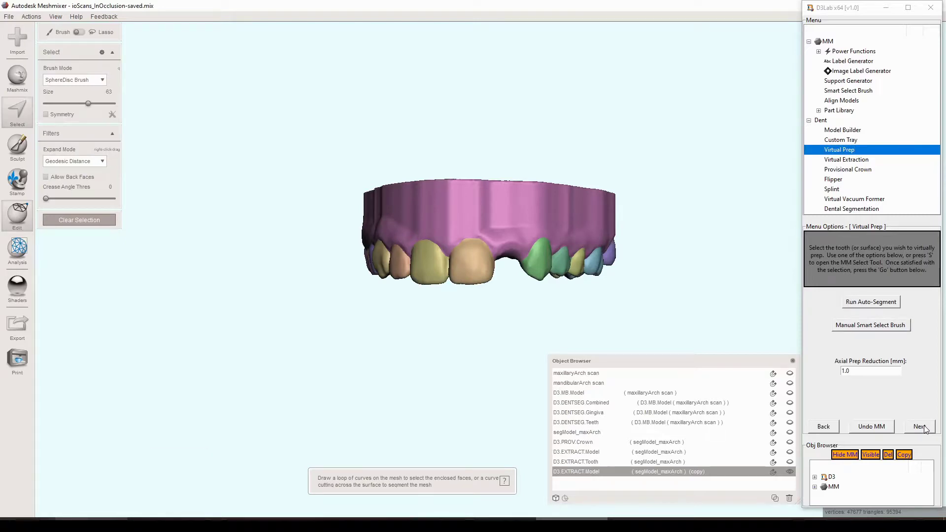
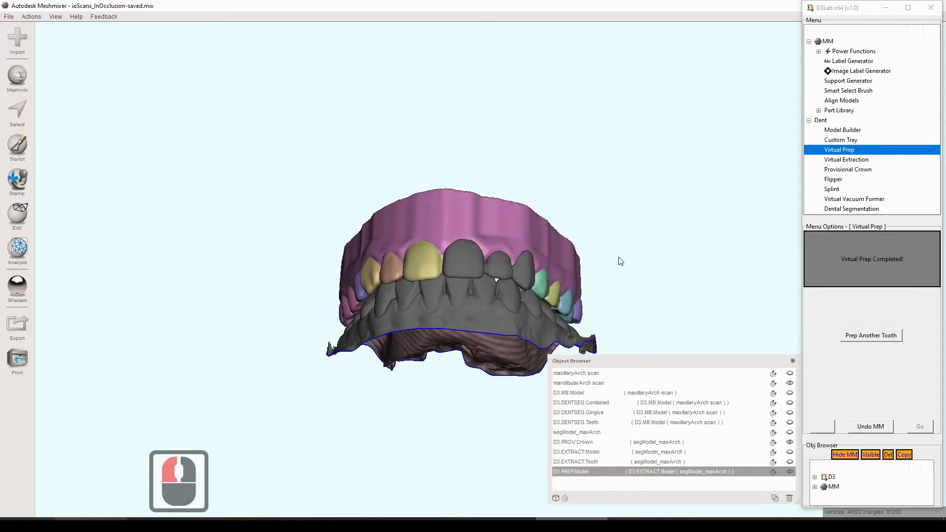
- Orbit both arches to a front view of the bite with the lower scan in occlusion
left_click_drag(622, 282, 794, 443)
left_click_drag(794, 442, 668, 246)
left_click_drag(668, 247, 670, 266)
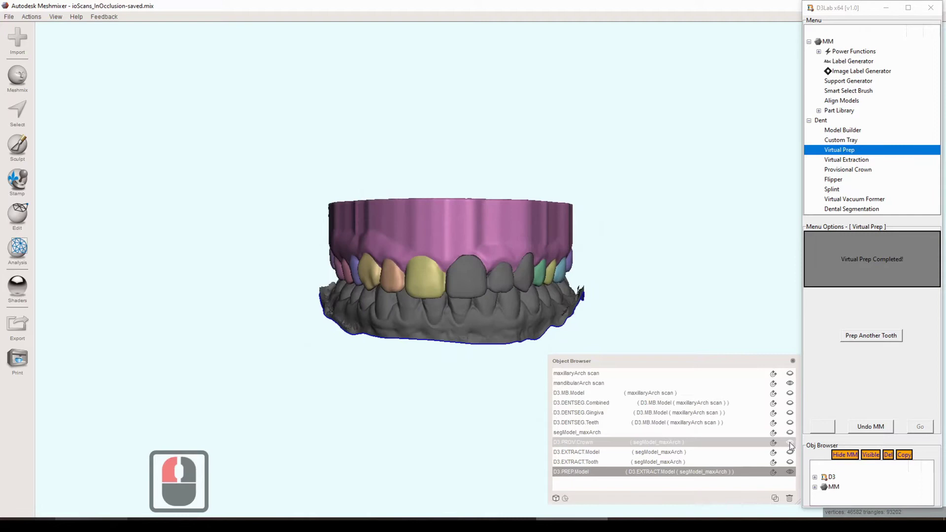